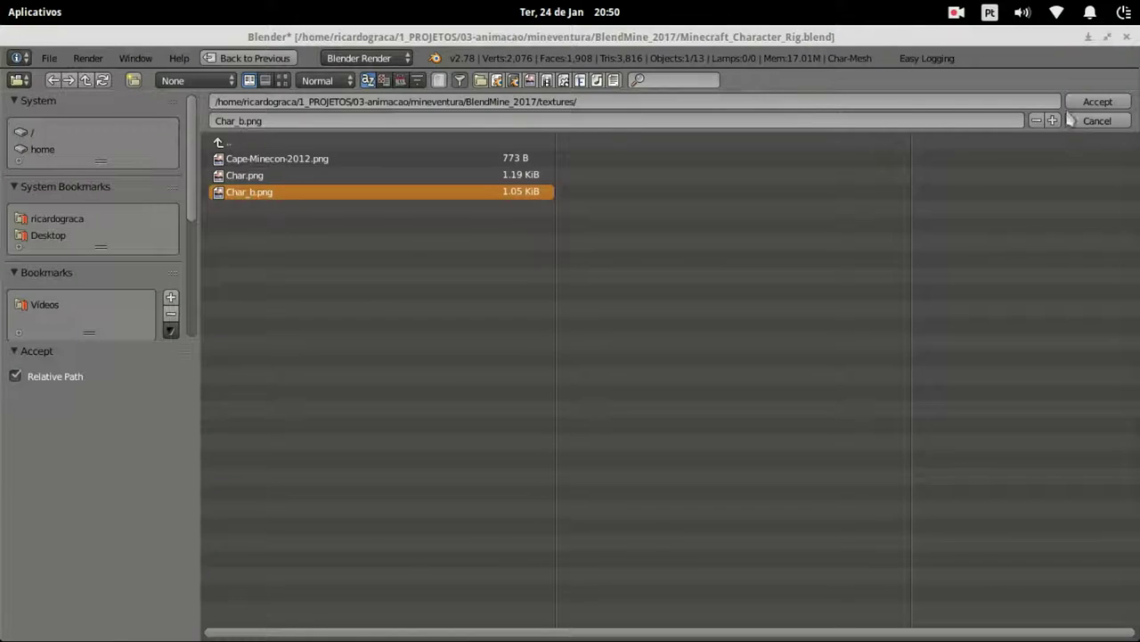
Step: Browse the textures folder and pick Char_b.png as the character's skin image
left_click_drag(481, 255, 403, 330)
left_click_drag(404, 330, 481, 390)
middle_click(528, 399)
left_click_drag(440, 340, 392, 357)
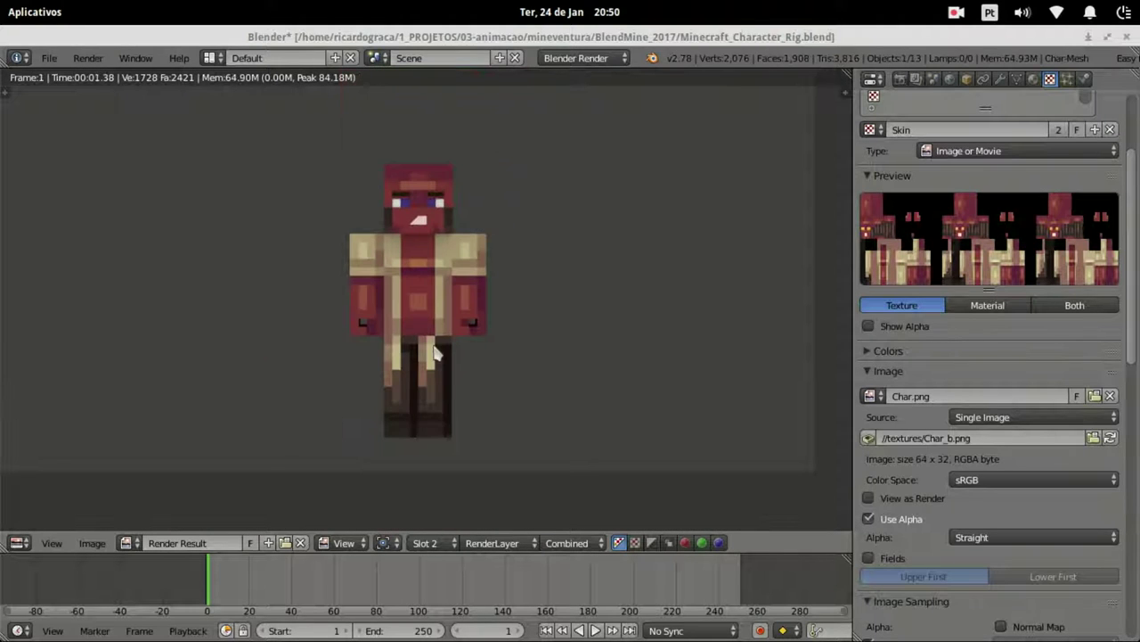
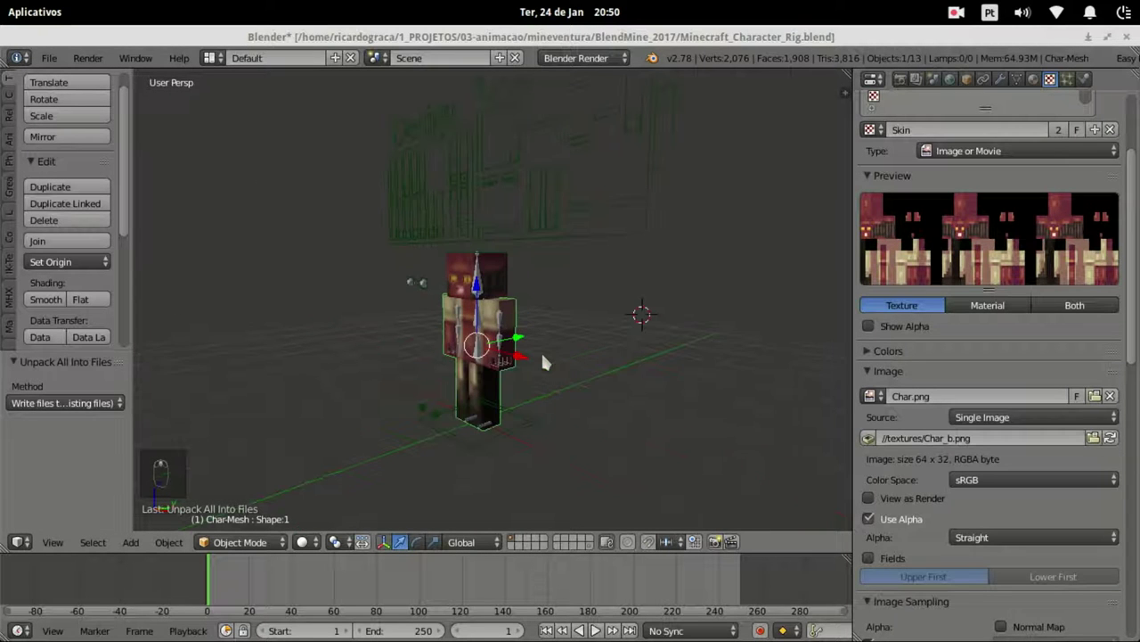
Step: Align the camera to the current view and move it to frame the character larger and centered
key("ctrl+alt+KP_0")
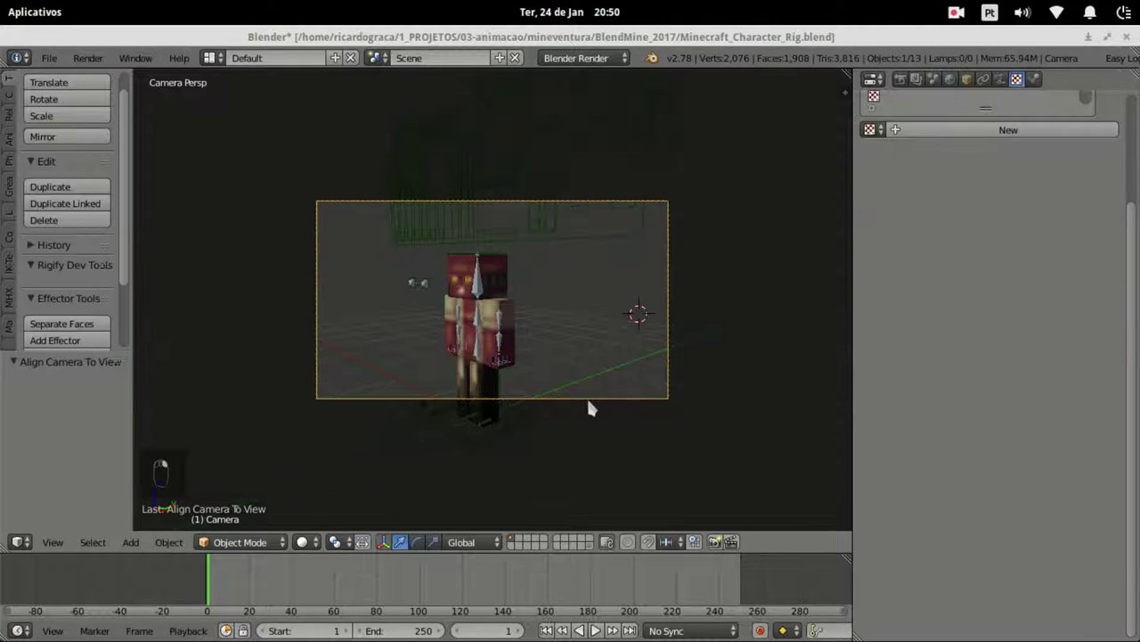
key("g")
left_click_drag(586, 413, 578, 436)
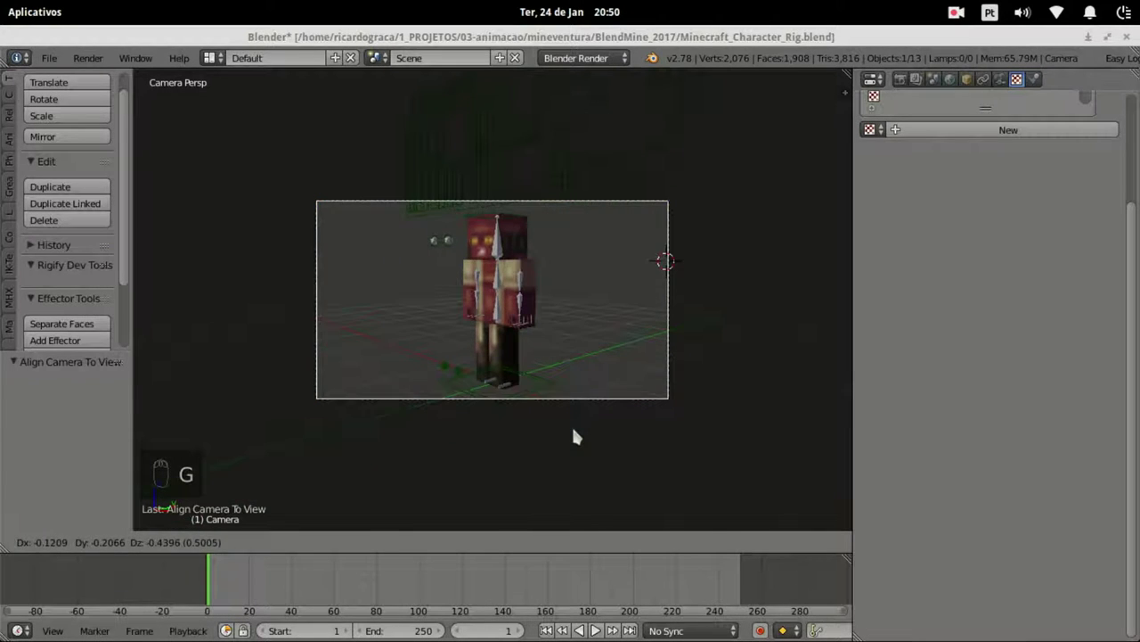
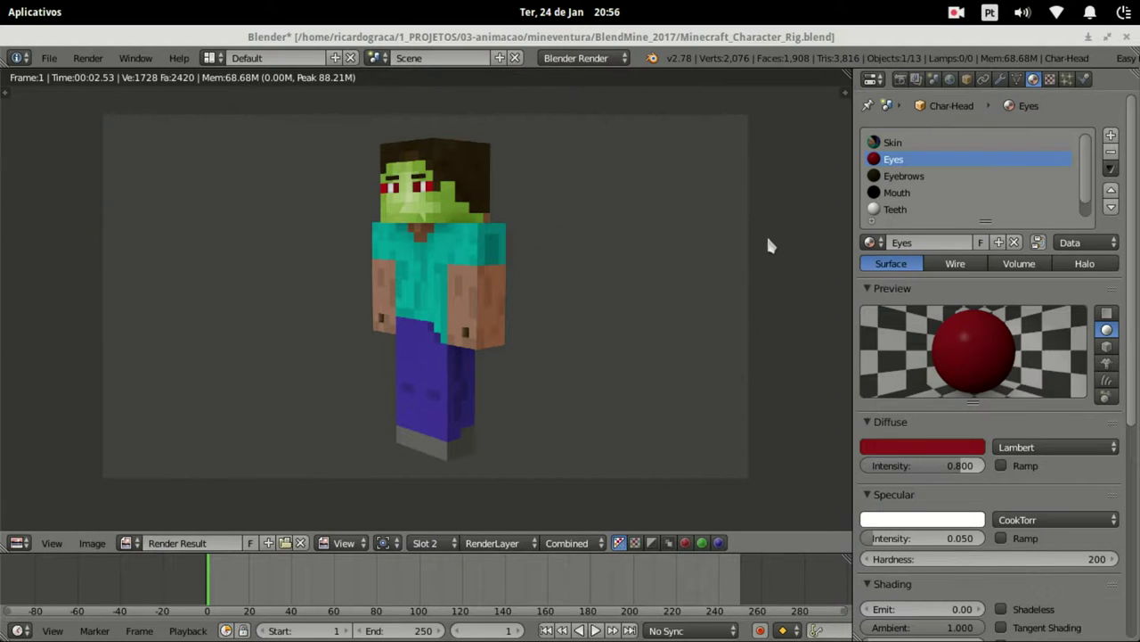
Step: Leave the render views to return to the scene after checking the red Eyes:White material
key("Escape")
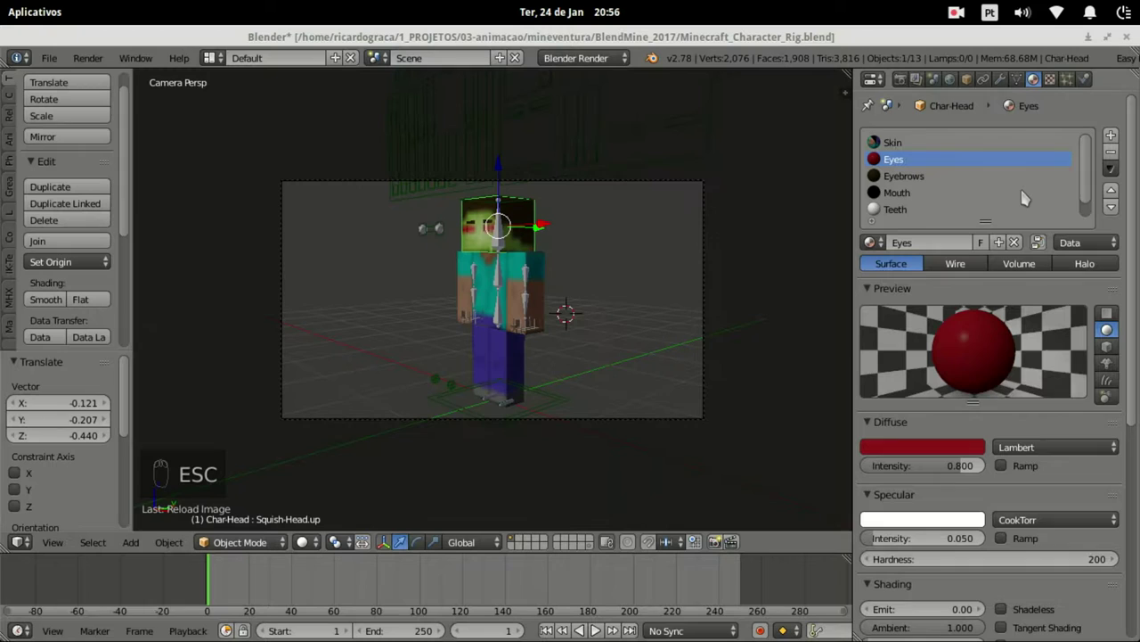
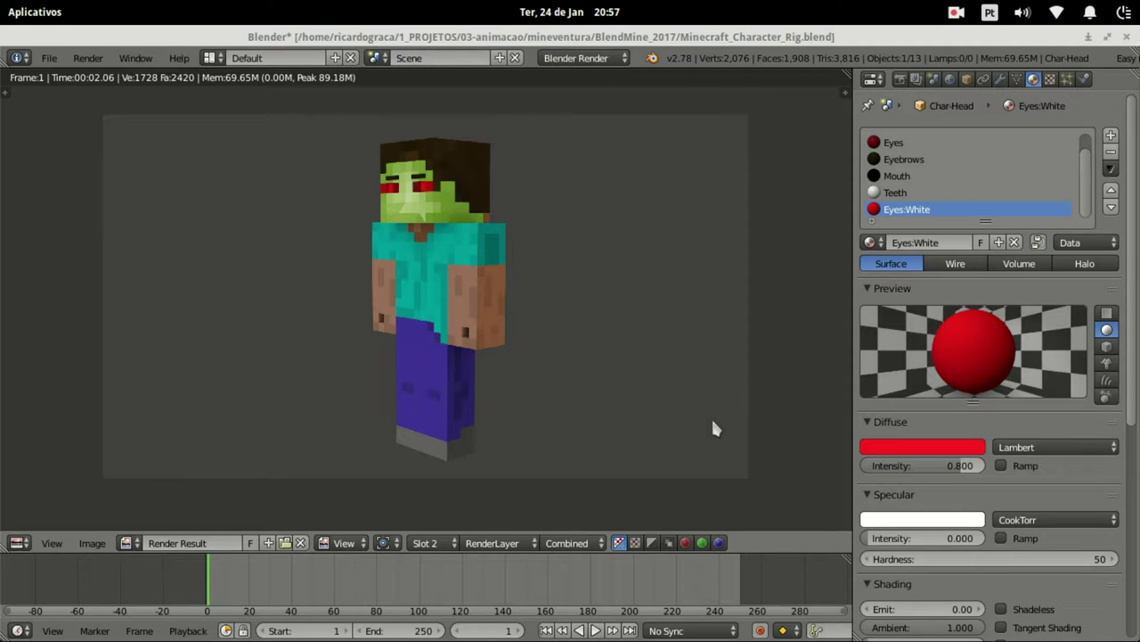
key("Escape")
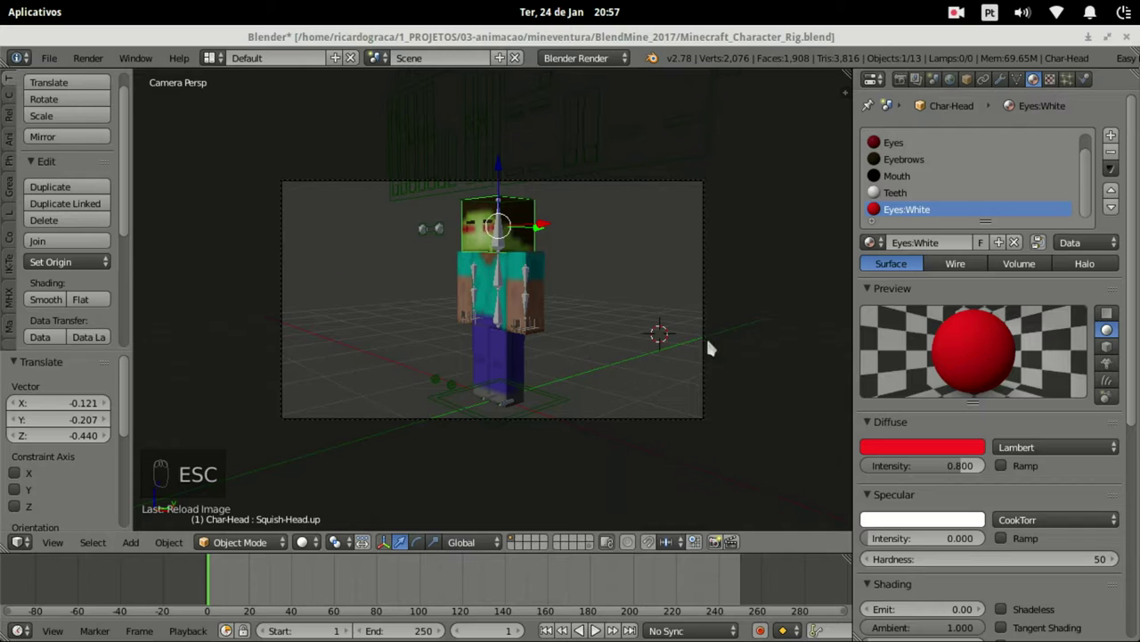